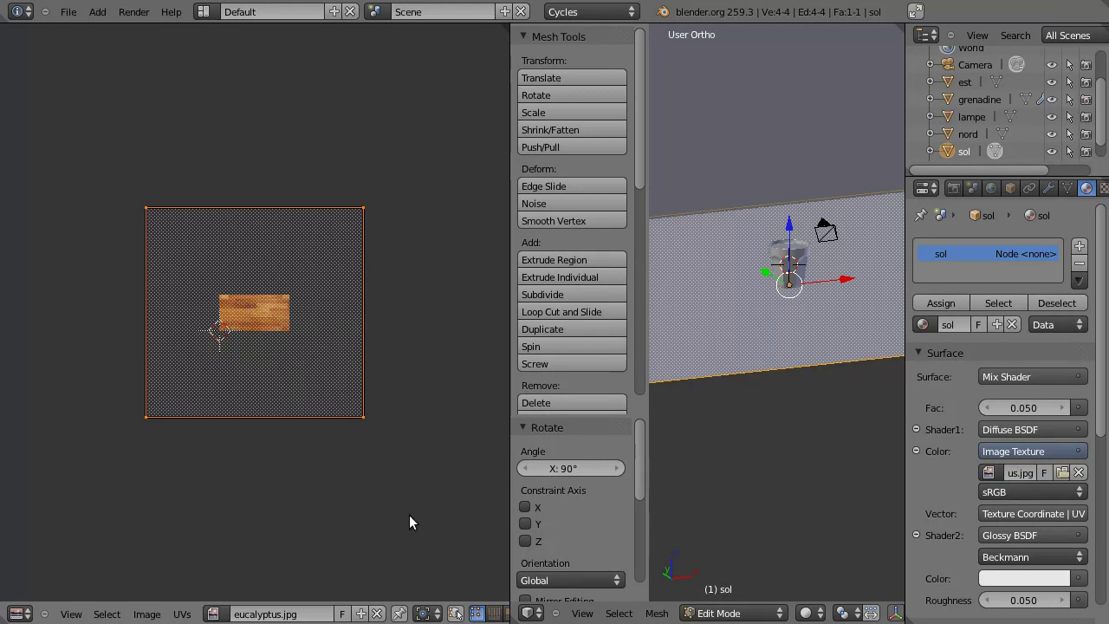
Scale the floor's UV face to about 0.85 over the eucalyptus image with textured display on, then start a second scale
key(s)
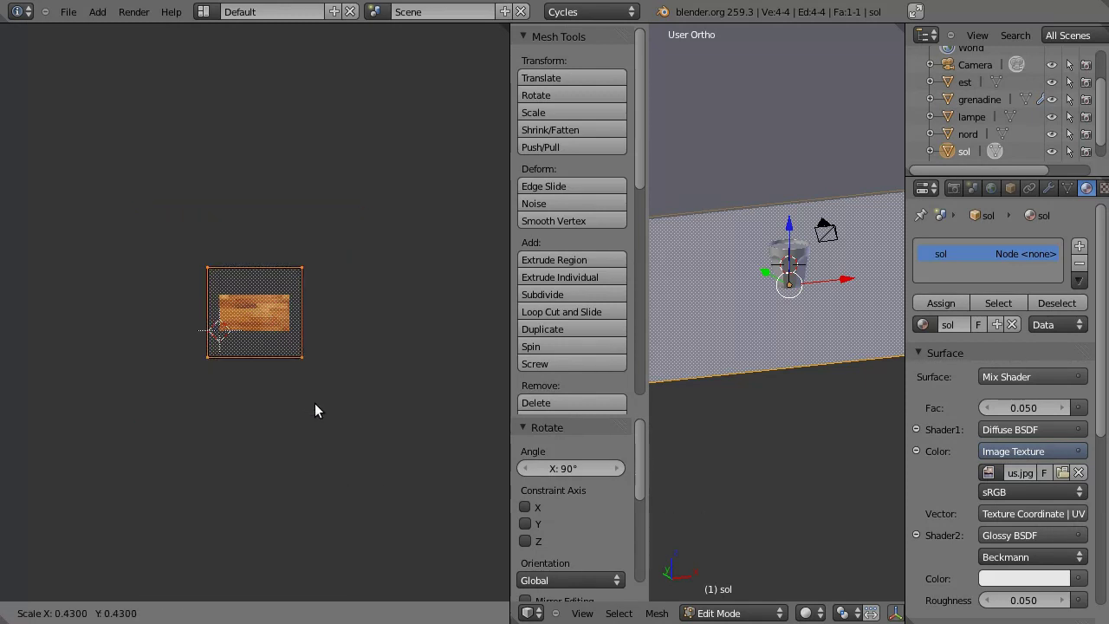
key(s)
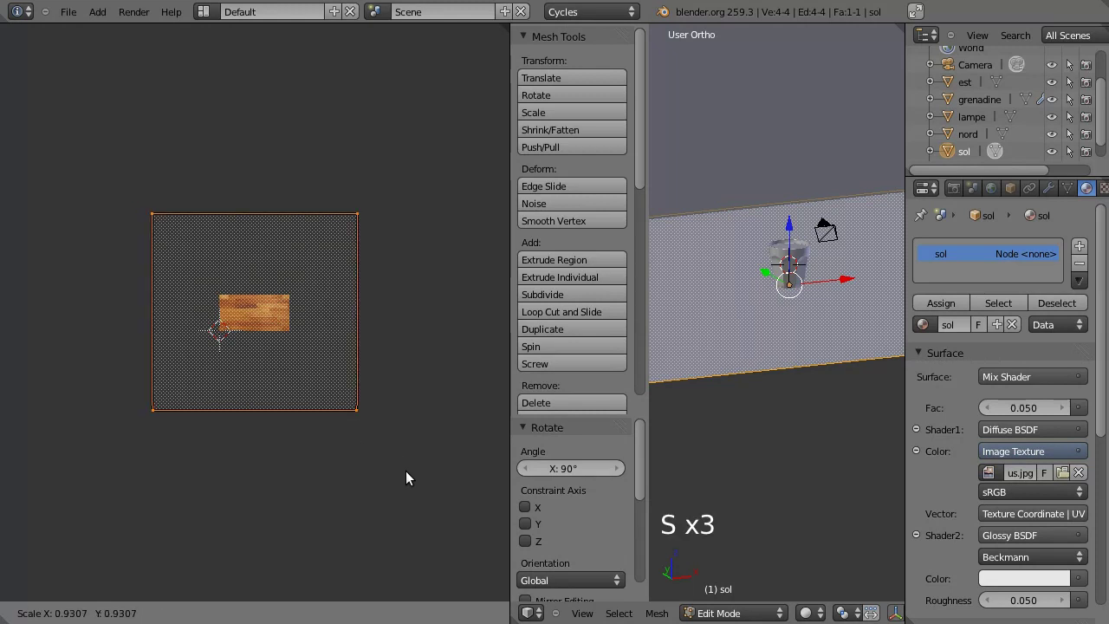
click(400, 466)
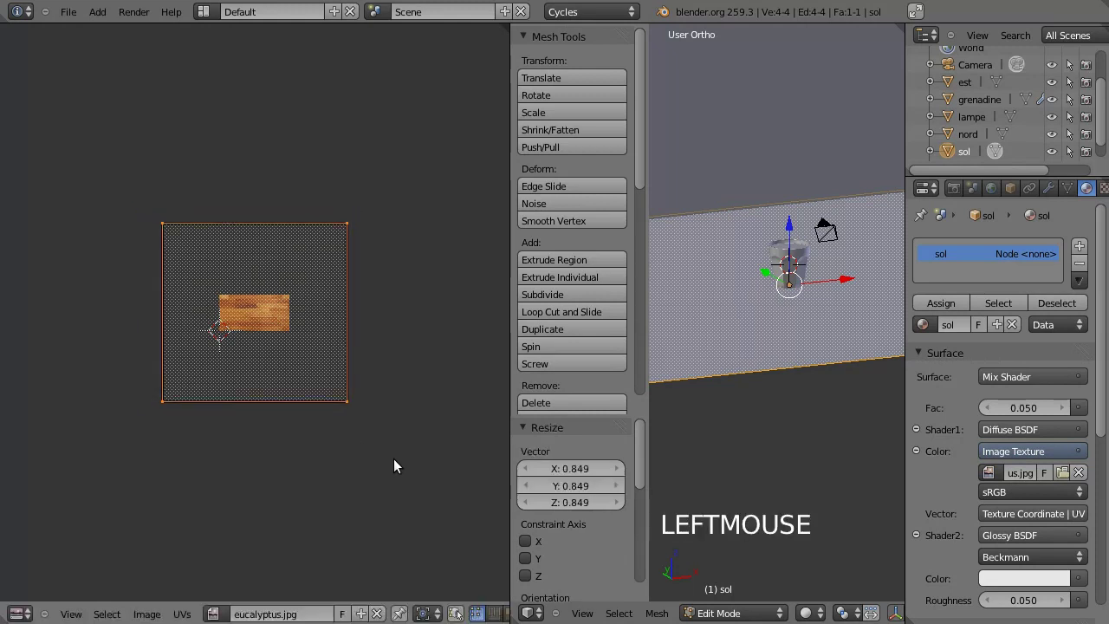
key(ctrl+z)
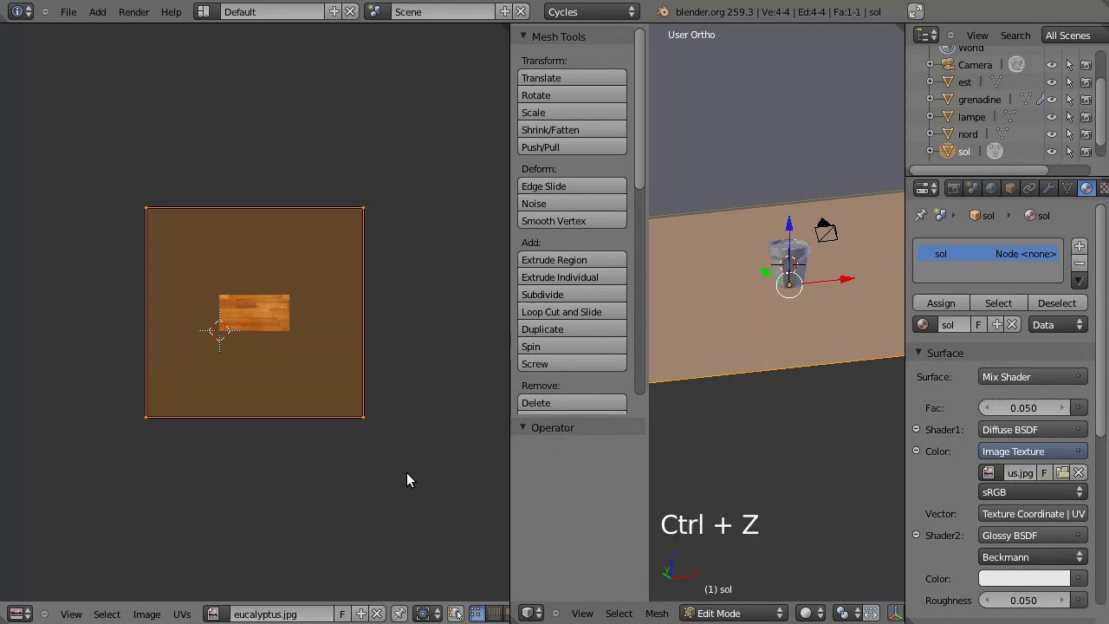
key(s)
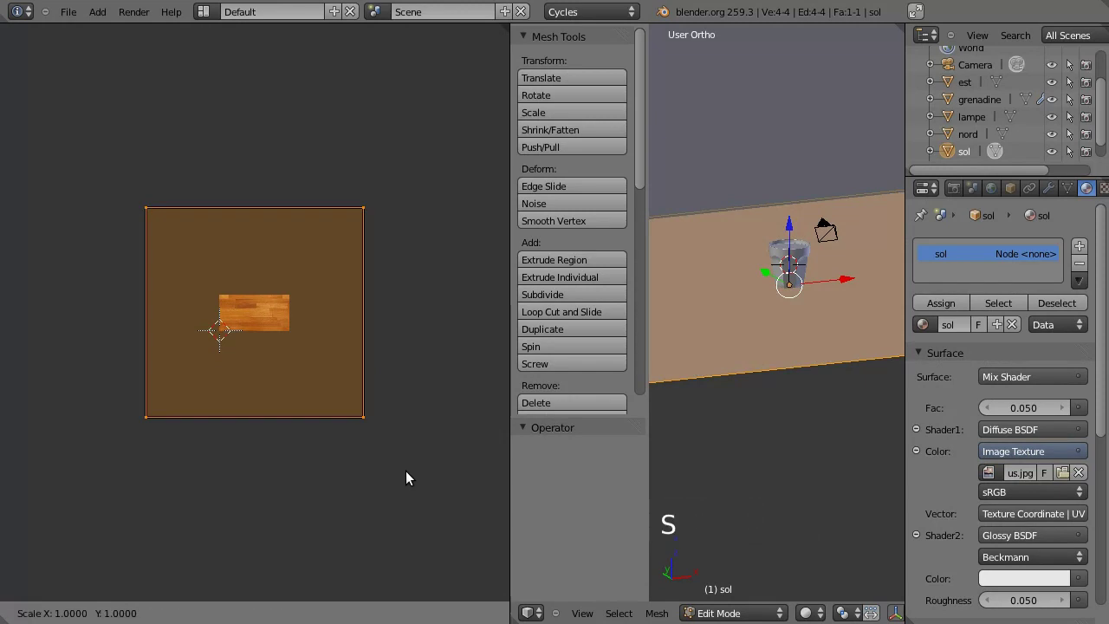
Confirm the 0.909 UV scale and return the floor 'sol' to object mode
click(401, 465)
key(Tab)
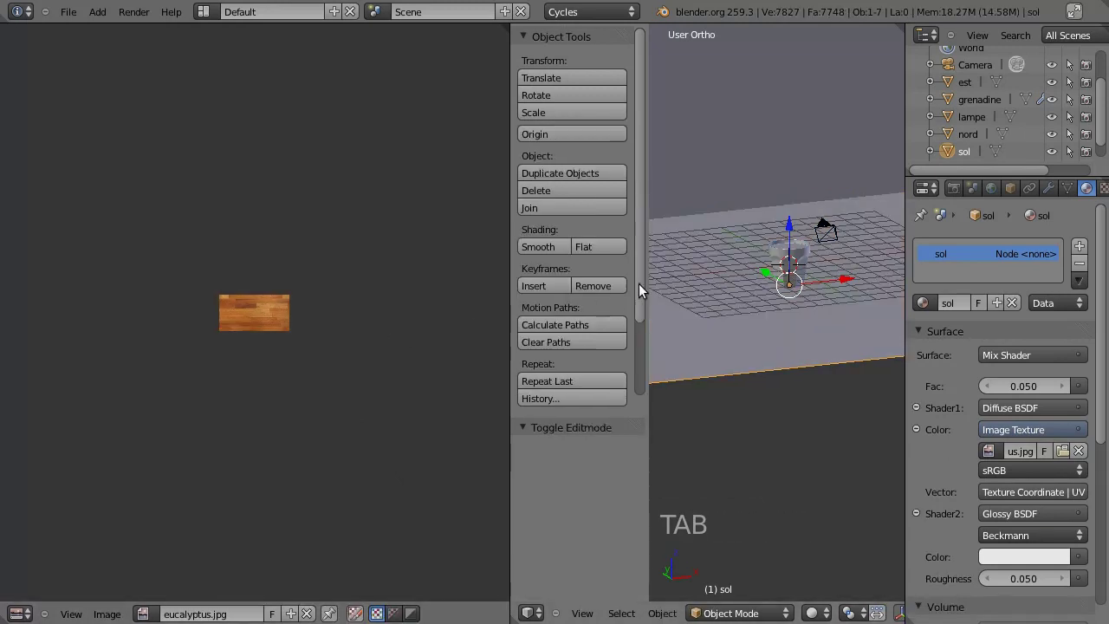